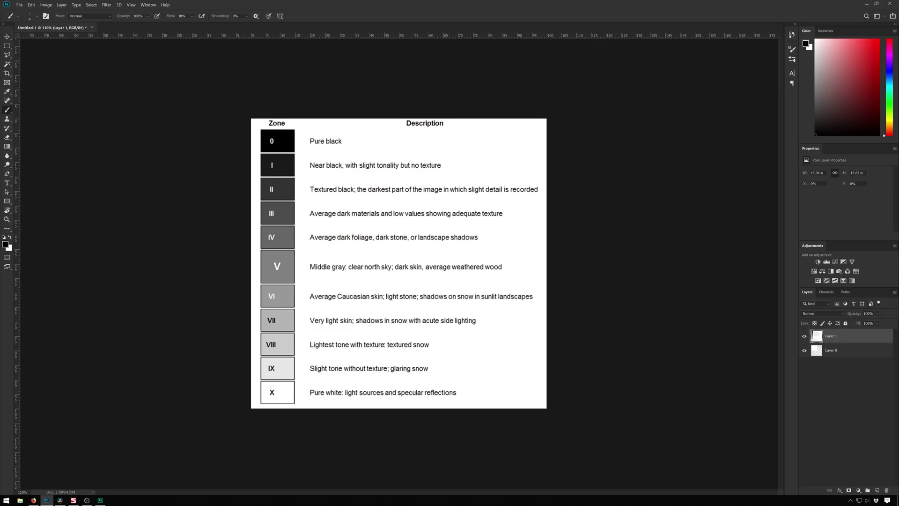
Add a Gradient Map layer and give its gradient a purple midtone stop and a highlight stop.
{"action": "left_click", "coordinate": [854, 284]}
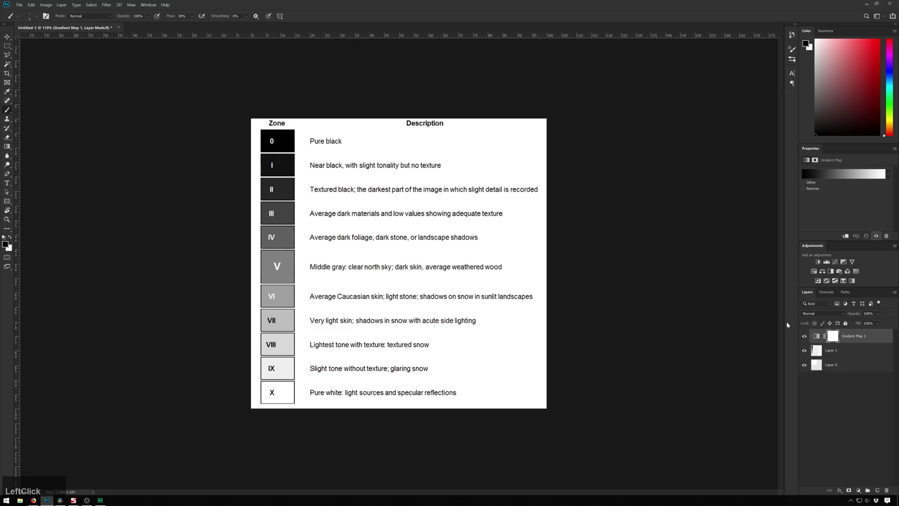
{"action": "left_click", "coordinate": [815, 340]}
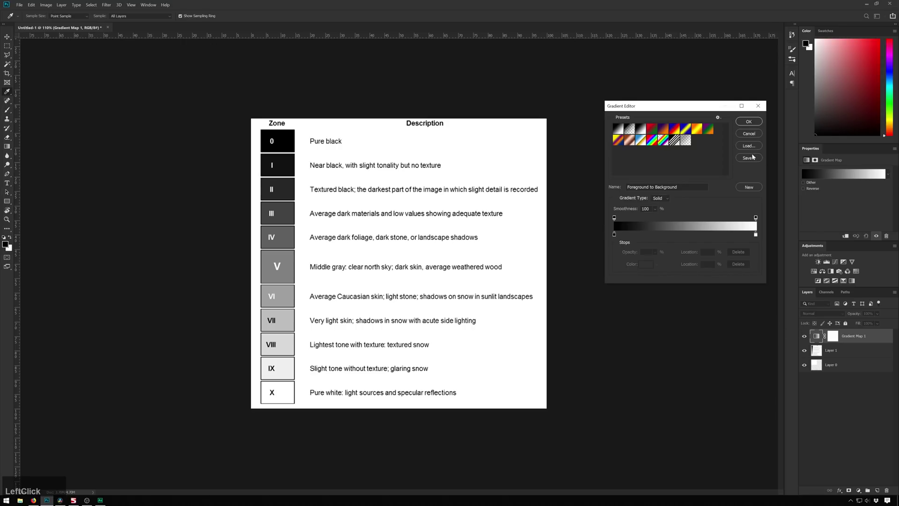
{"action": "left_click", "coordinate": [617, 238]}
{"action": "left_click", "coordinate": [639, 236]}
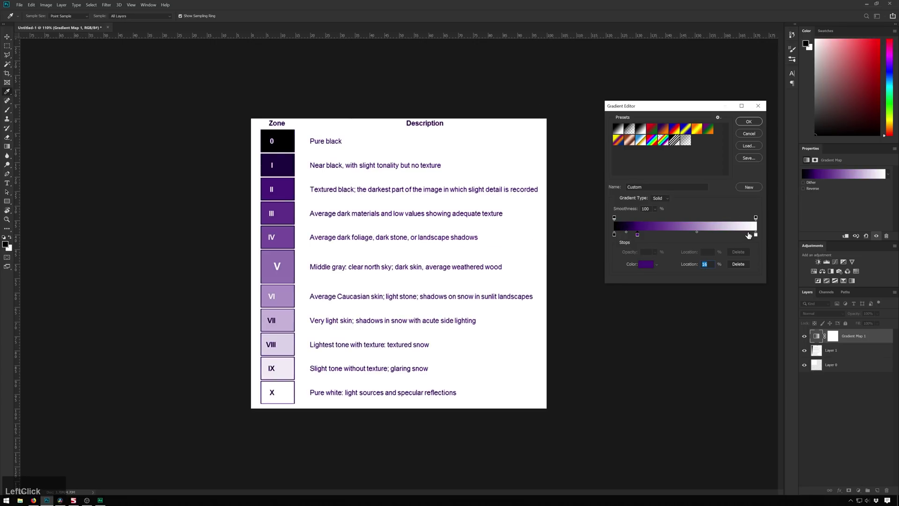
{"action": "left_click", "coordinate": [741, 235]}
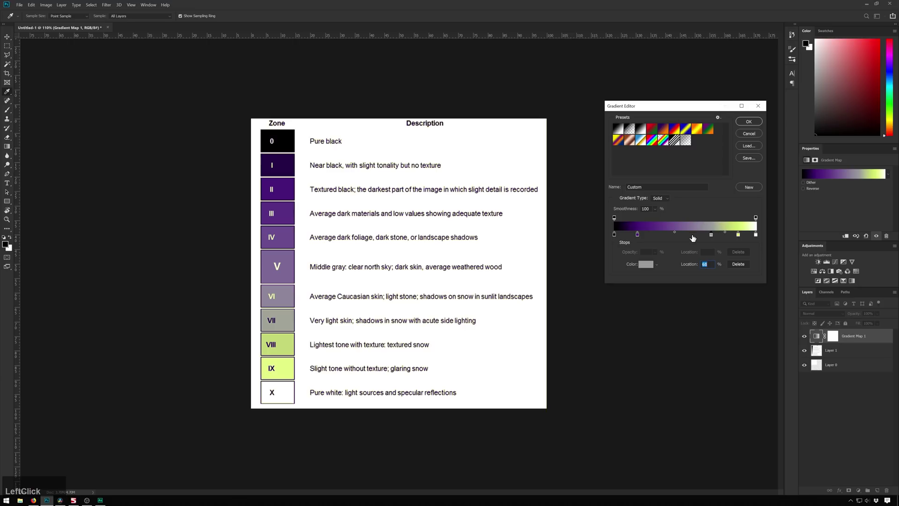
Reposition the grey stops along the gradient by adjusting their Location values.
{"action": "left_click", "coordinate": [694, 237]}
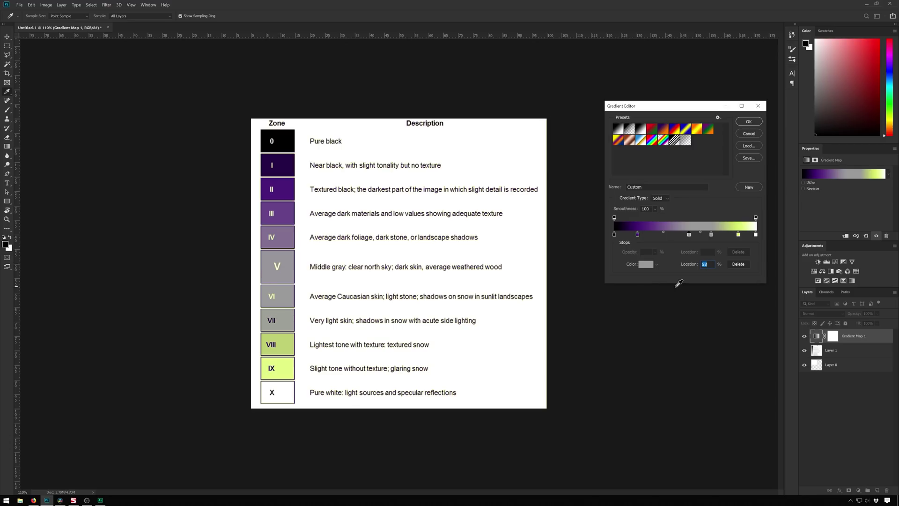
{"action": "left_click", "coordinate": [692, 236]}
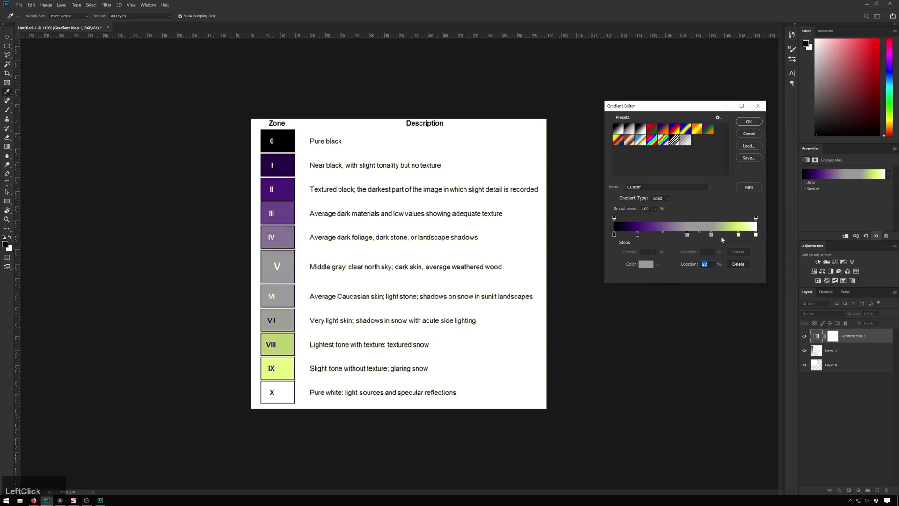
{"action": "left_click", "coordinate": [716, 239]}
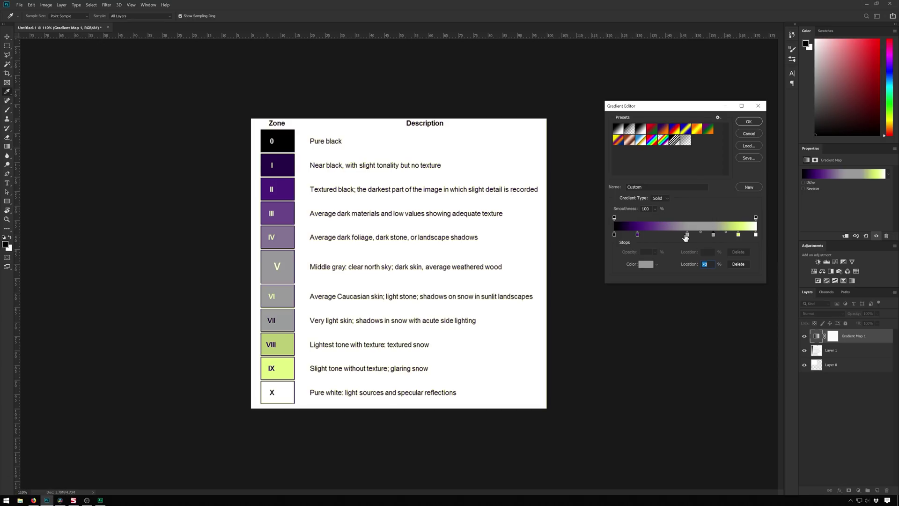
Add a blue stop for the darker midtones, then check the highlight, black and grey stop positions.
{"action": "left_click", "coordinate": [689, 238]}
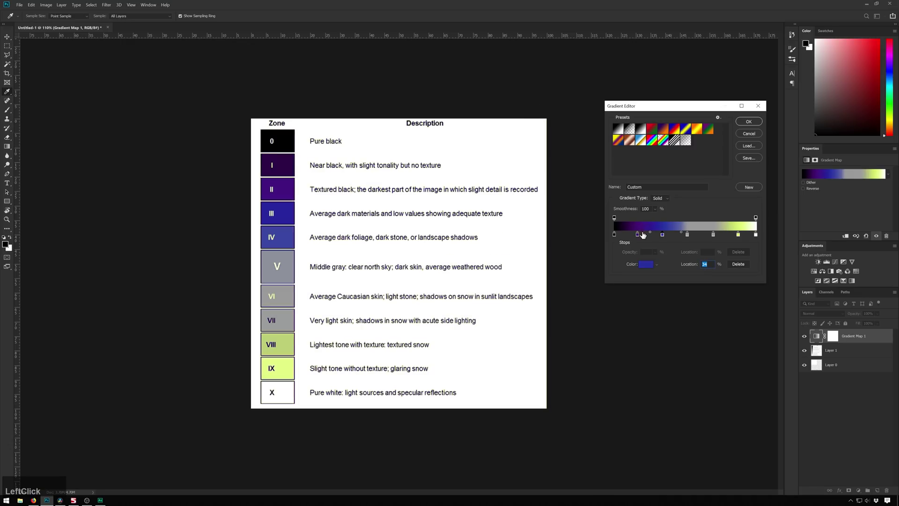
{"action": "left_click", "coordinate": [640, 236]}
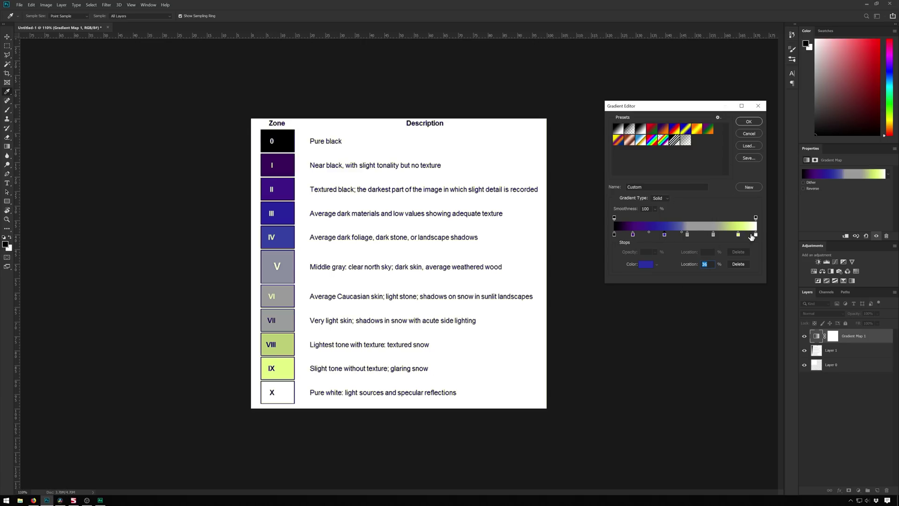
{"action": "left_click", "coordinate": [757, 237]}
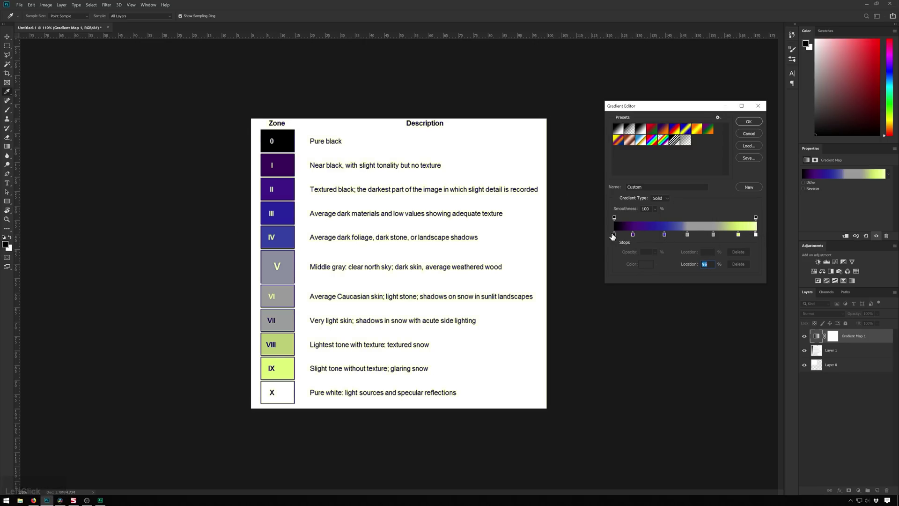
{"action": "left_click", "coordinate": [616, 237]}
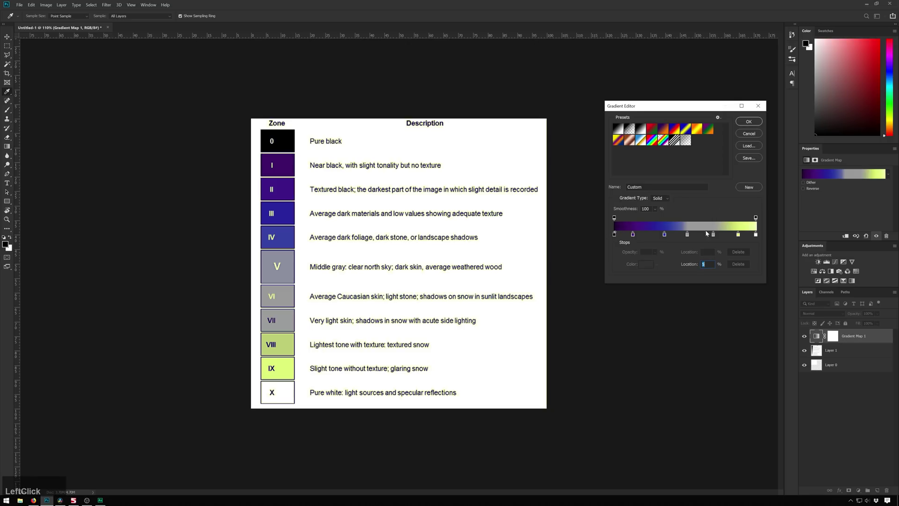
{"action": "left_click", "coordinate": [714, 236]}
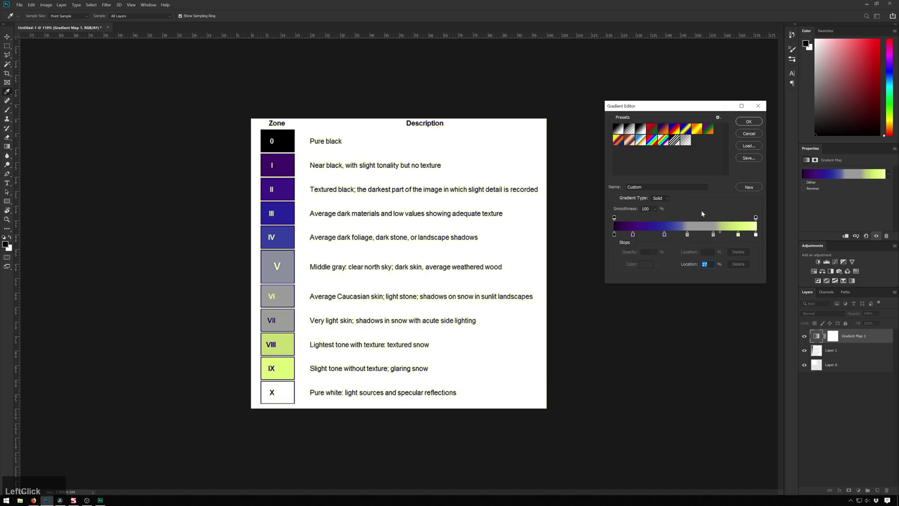
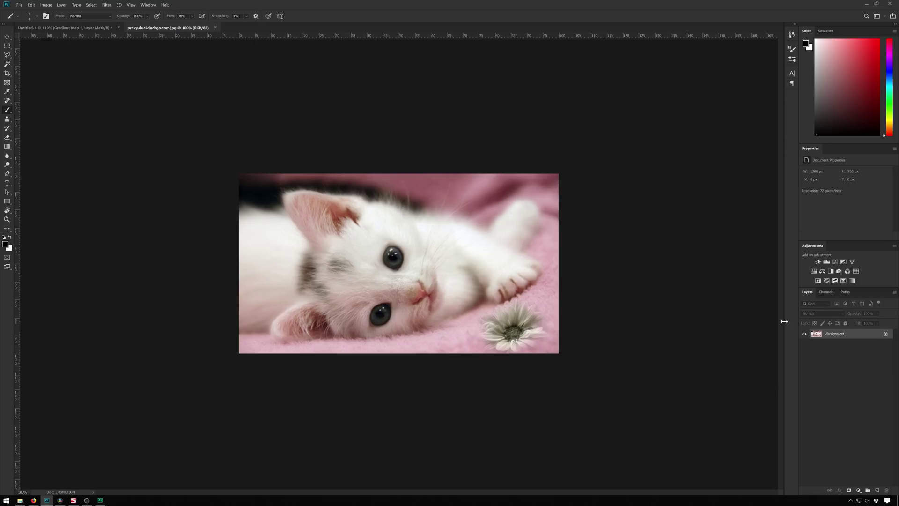
Float the zone chart beside the kitten photo and bring up the File commands for export.
{"action": "left_click", "coordinate": [86, 29]}
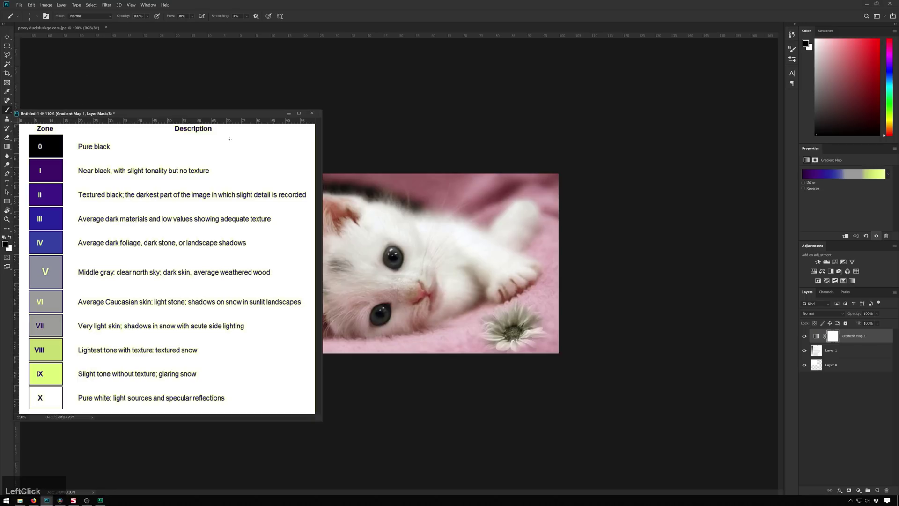
{"action": "left_click", "coordinate": [865, 340]}
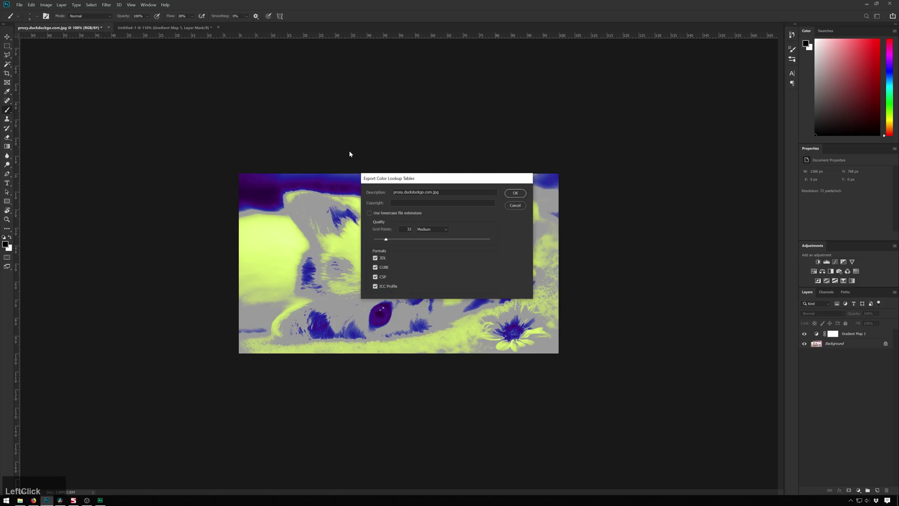
Export Color Lookup Tables with only the CUBE format, dropping 3DL, CSP and ICC Profile.
{"action": "left_click", "coordinate": [487, 213]}
{"action": "left_click", "coordinate": [420, 235]}
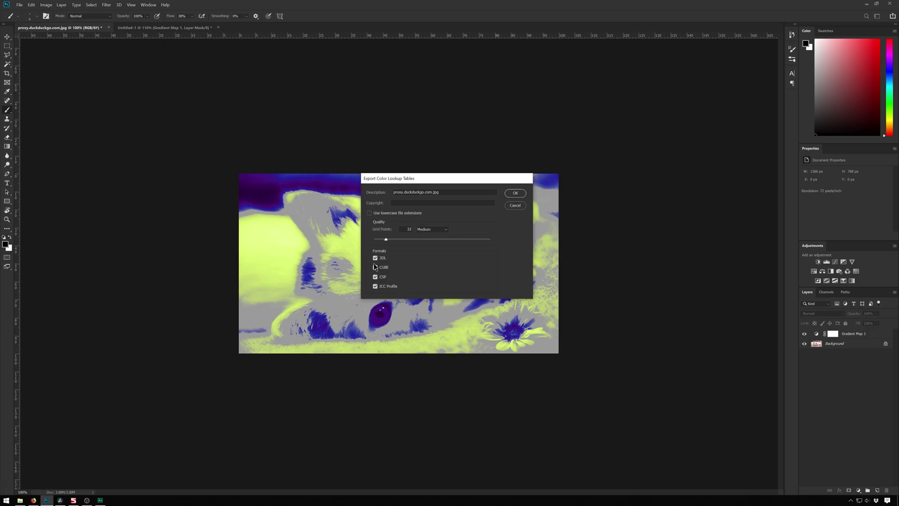
{"action": "left_click", "coordinate": [377, 261]}
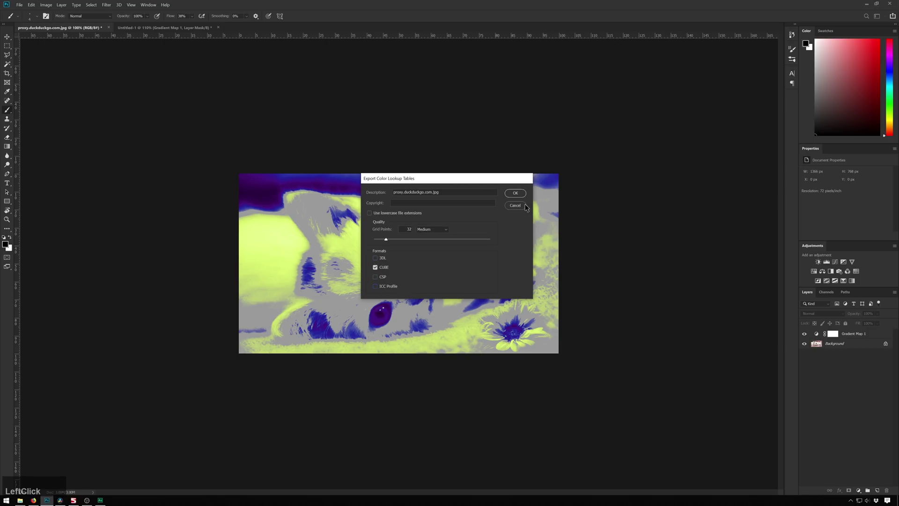
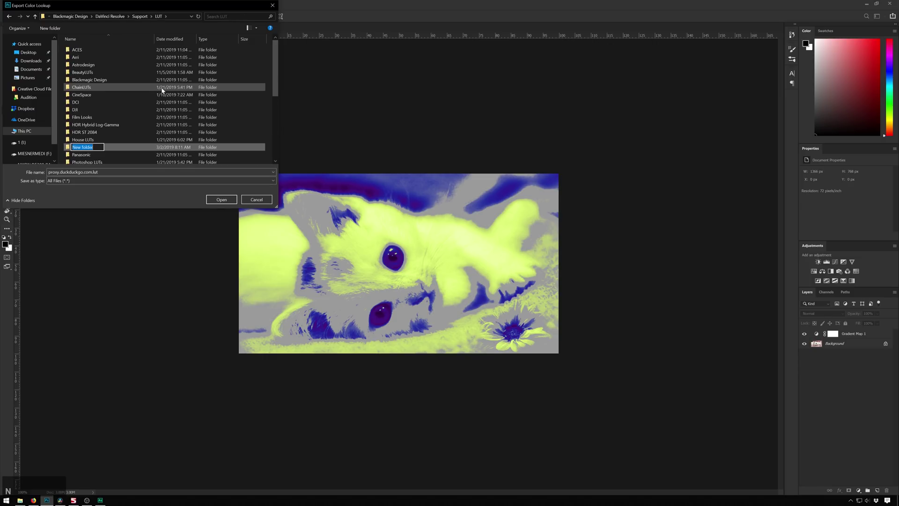
Create a 'False Color' folder inside Resolve's LUT folder and save the CUBE there.
{"action": "key", "text": "shift+f"}
{"action": "type", "text": "false"}
{"action": "key", "text": "space"}
{"action": "type", "text": "color"}
{"action": "key", "text": "Return"}
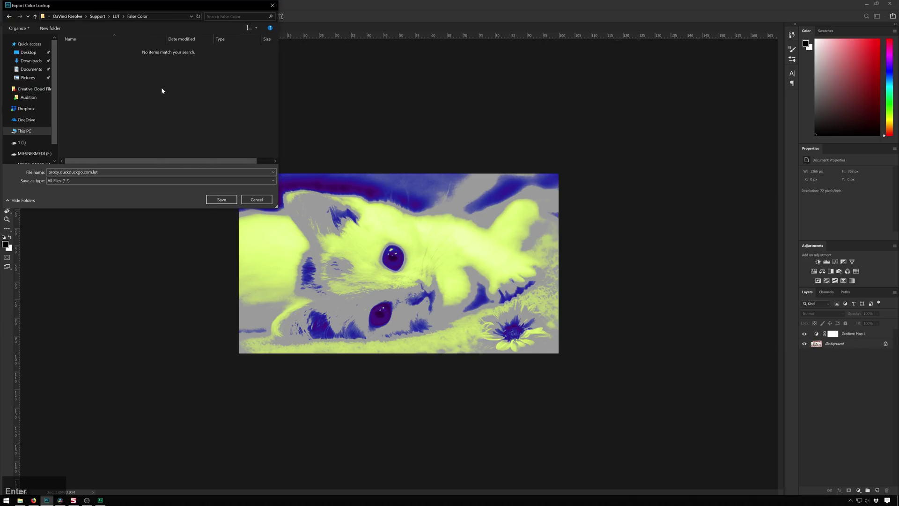
{"action": "key", "text": "KP_Enter"}
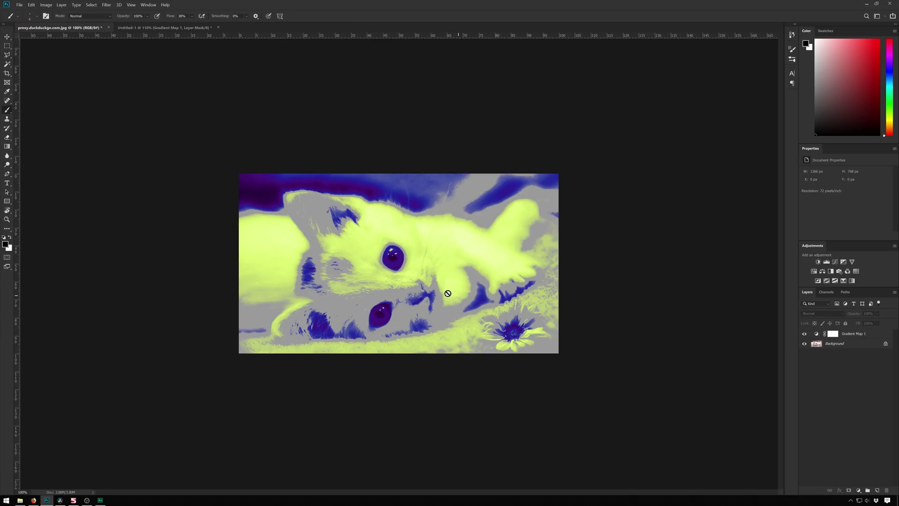
{"action": "left_click", "coordinate": [867, 9]}
{"action": "left_click", "coordinate": [891, 487]}
{"action": "left_click", "coordinate": [355, 116]}
{"action": "scroll", "scroll_direction": "down", "scroll_amount": 3}
{"action": "left_click", "coordinate": [489, 353]}
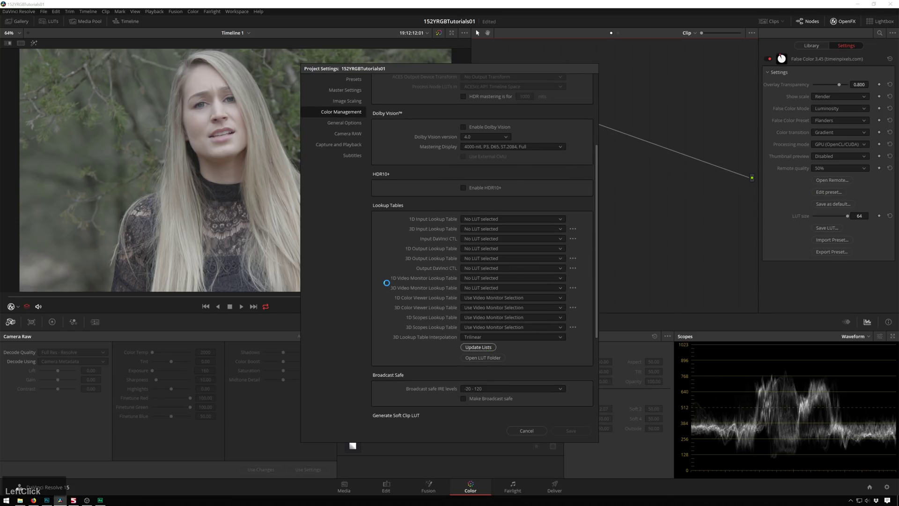
{"action": "left_click", "coordinate": [570, 439]}
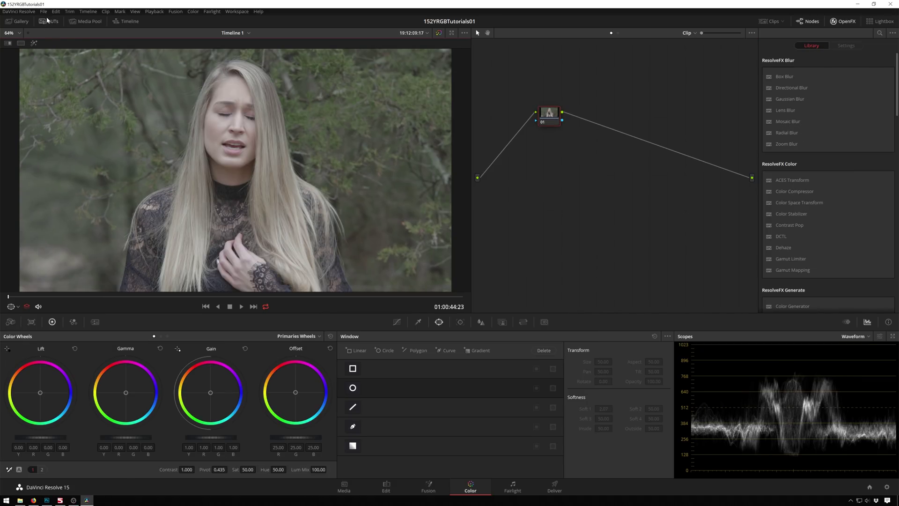
{"action": "left_click", "coordinate": [47, 24]}
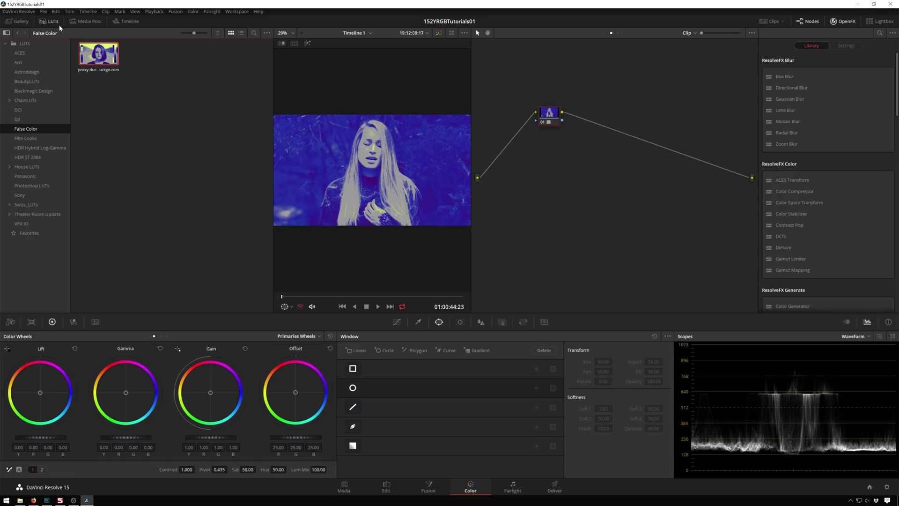
{"action": "left_click", "coordinate": [52, 26]}
{"action": "left_click", "coordinate": [554, 120]}
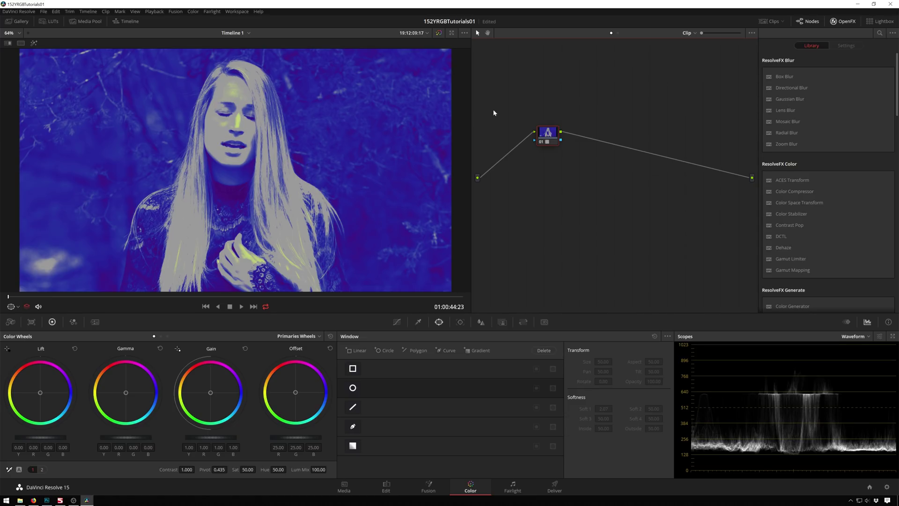
{"action": "left_click", "coordinate": [547, 137]}
{"action": "key", "text": "shift+s"}
{"action": "left_click", "coordinate": [571, 170]}
{"action": "scroll", "scroll_direction": "up", "scroll_amount": 3}
{"action": "scroll", "scroll_direction": "down", "scroll_amount": 3}
{"action": "left_click", "coordinate": [226, 438]}
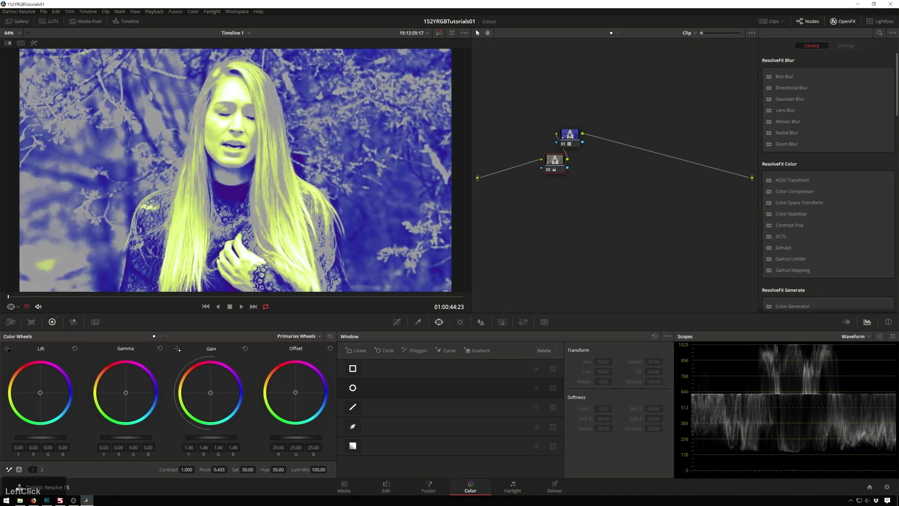
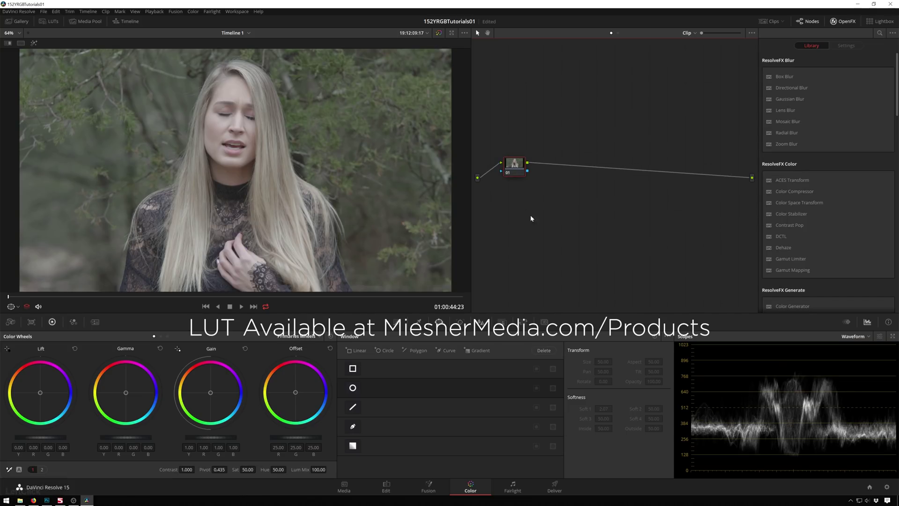
Switch the node graph to Timeline and add a node there.
{"action": "left_click", "coordinate": [563, 162]}
{"action": "scroll", "scroll_direction": "down", "scroll_amount": 3}
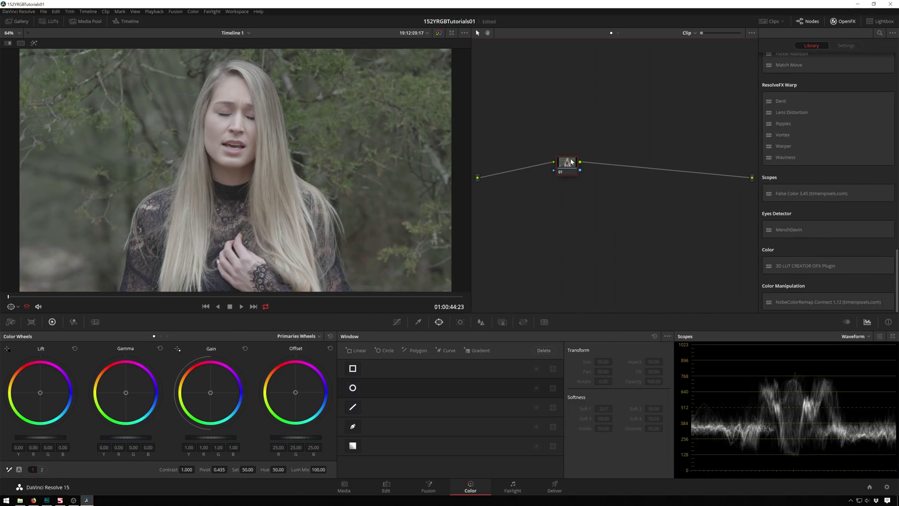
{"action": "left_click", "coordinate": [571, 160]}
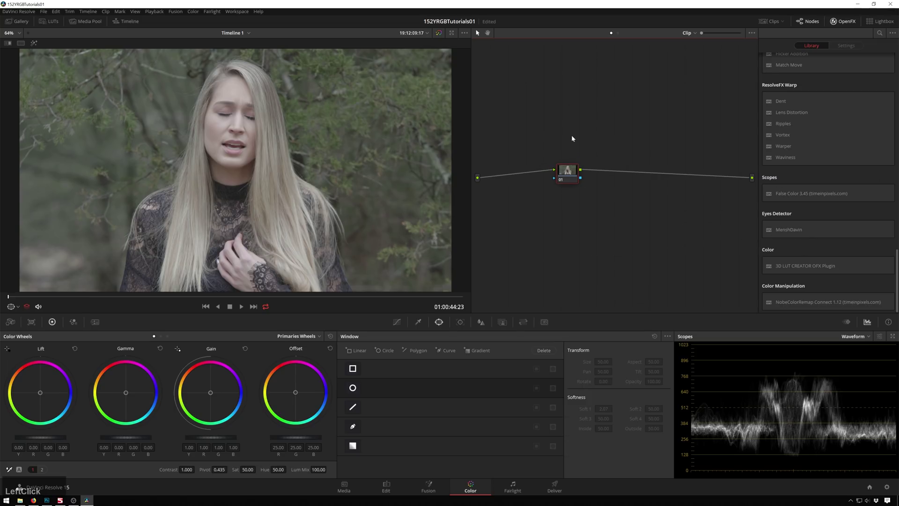
{"action": "left_click", "coordinate": [622, 33]}
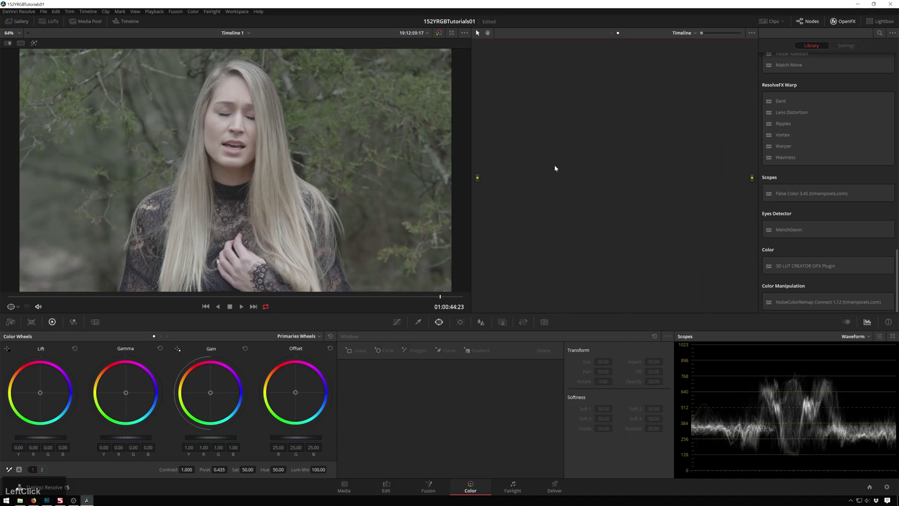
{"action": "key", "text": "alt+s"}
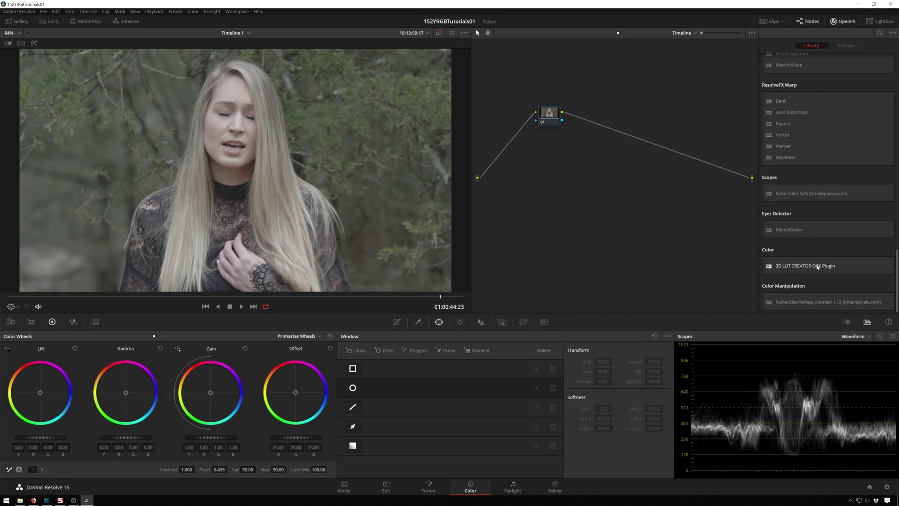
Apply the False Color OpenFX plugin to the node, choose the Flanders preset and review the scale display options.
{"action": "left_click", "coordinate": [794, 200]}
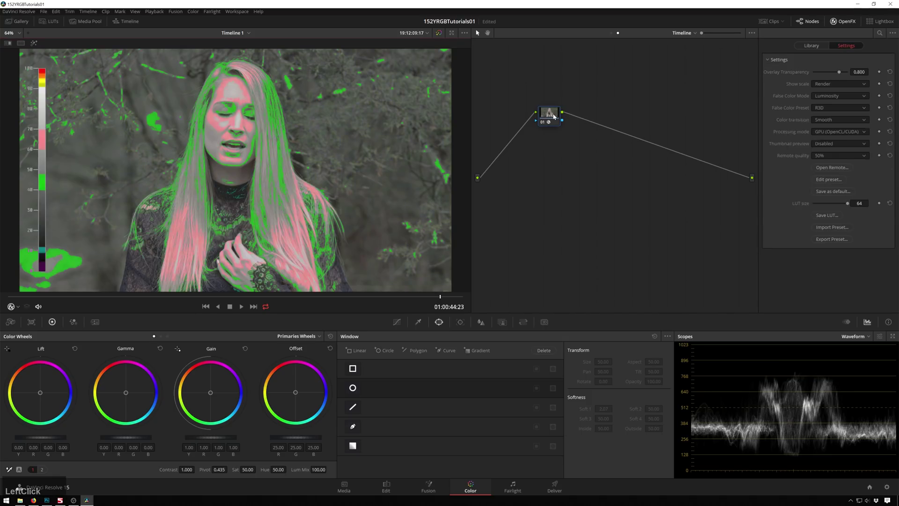
{"action": "left_click", "coordinate": [553, 117]}
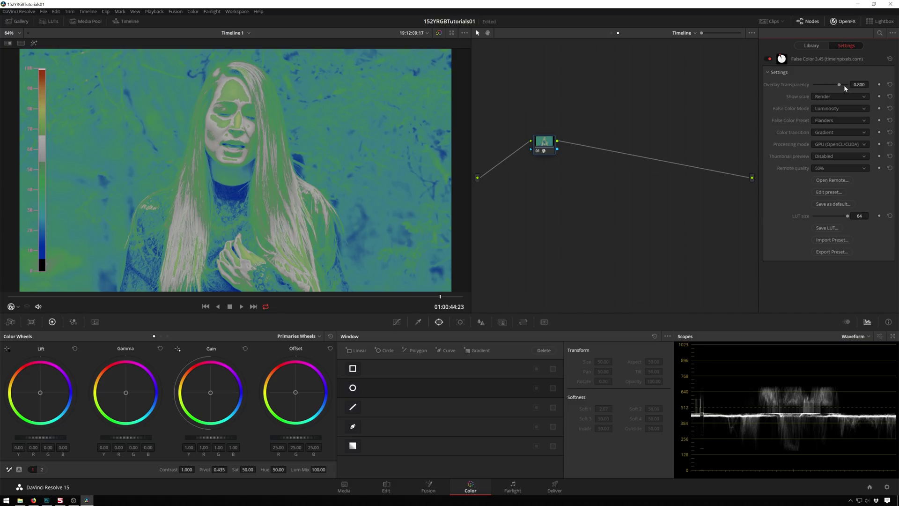
{"action": "left_click", "coordinate": [845, 99]}
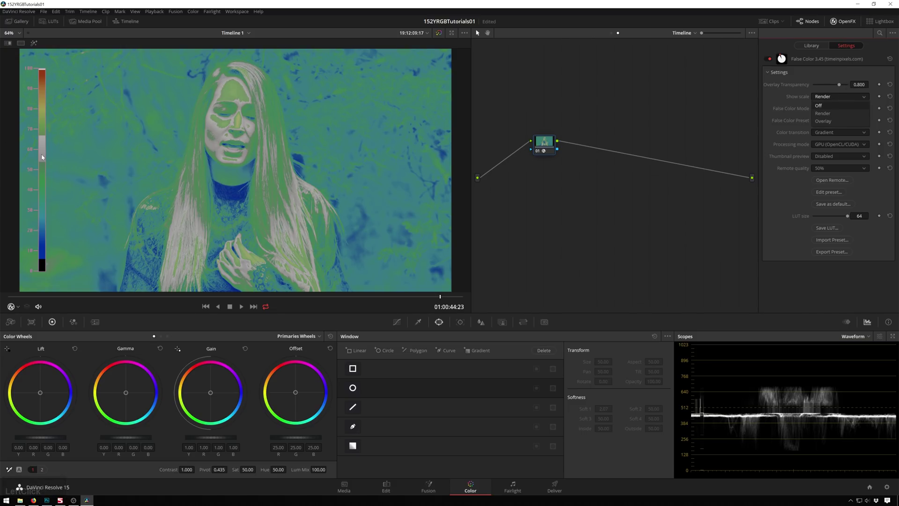
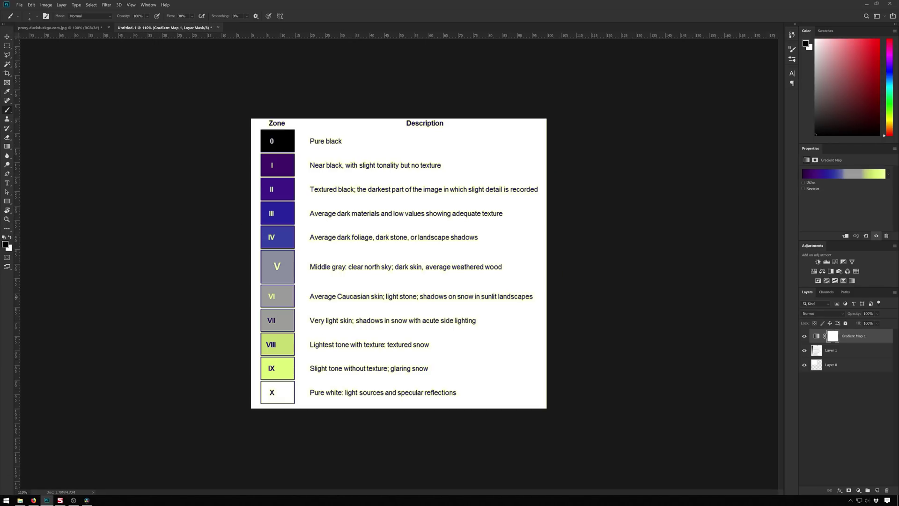
Return from Photoshop's zone chart to DaVinci Resolve.
{"action": "key", "text": "alt+Tab"}
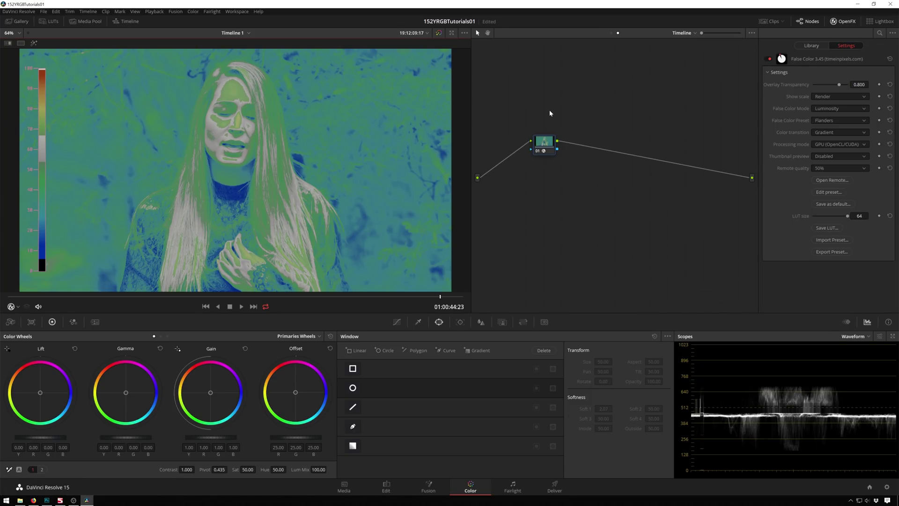
{"action": "left_click", "coordinate": [843, 113]}
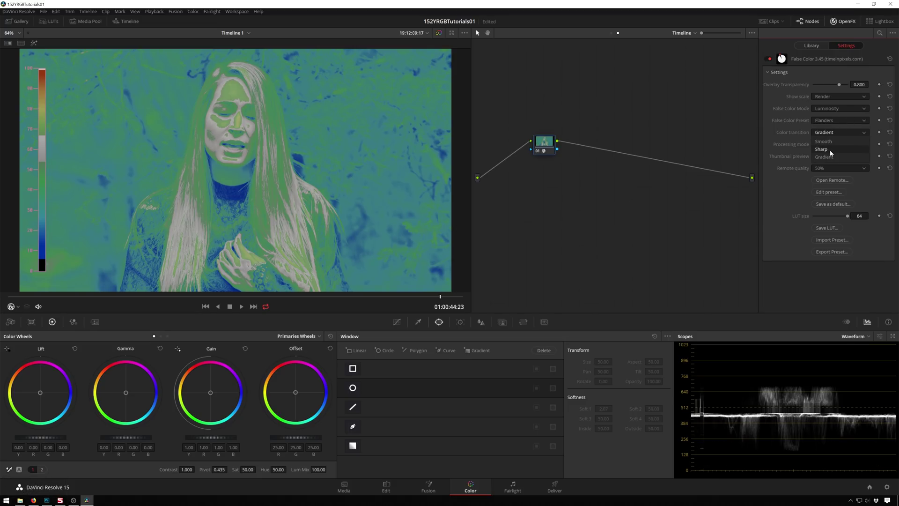
{"action": "left_click", "coordinate": [833, 153]}
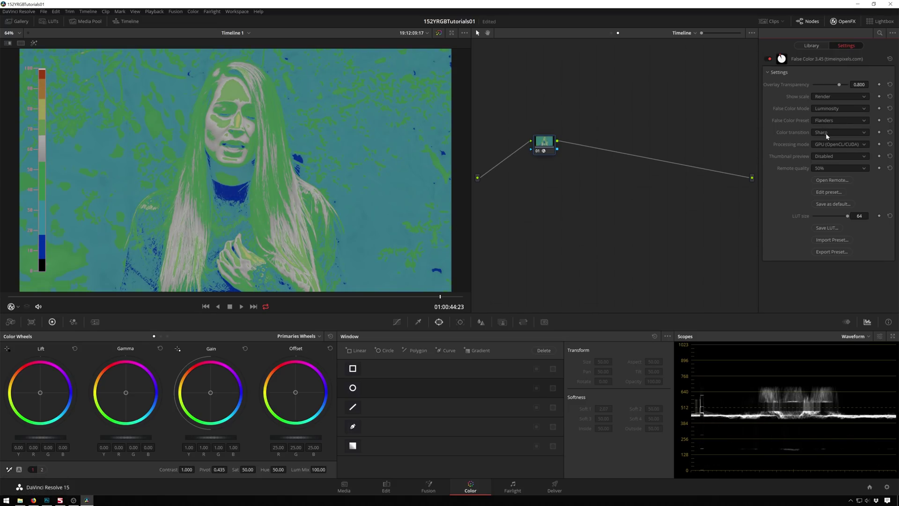
{"action": "left_click", "coordinate": [829, 136]}
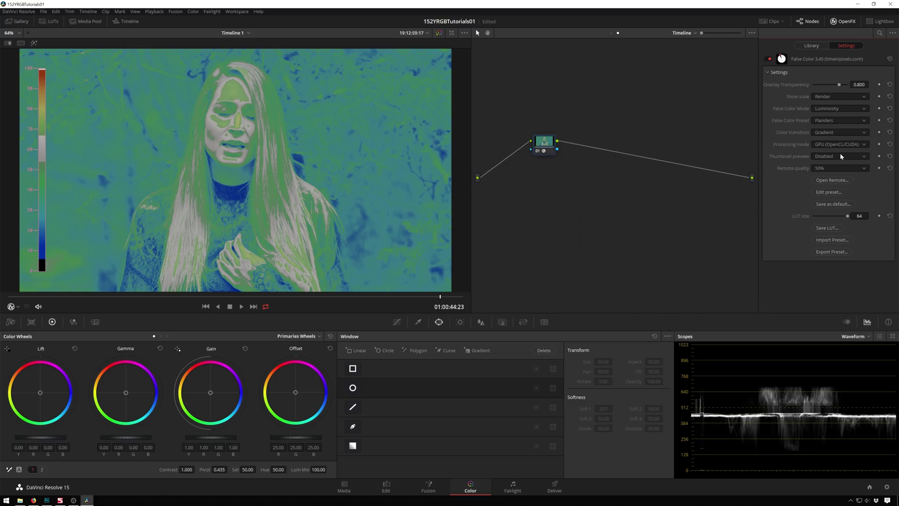
{"action": "left_click", "coordinate": [841, 159]}
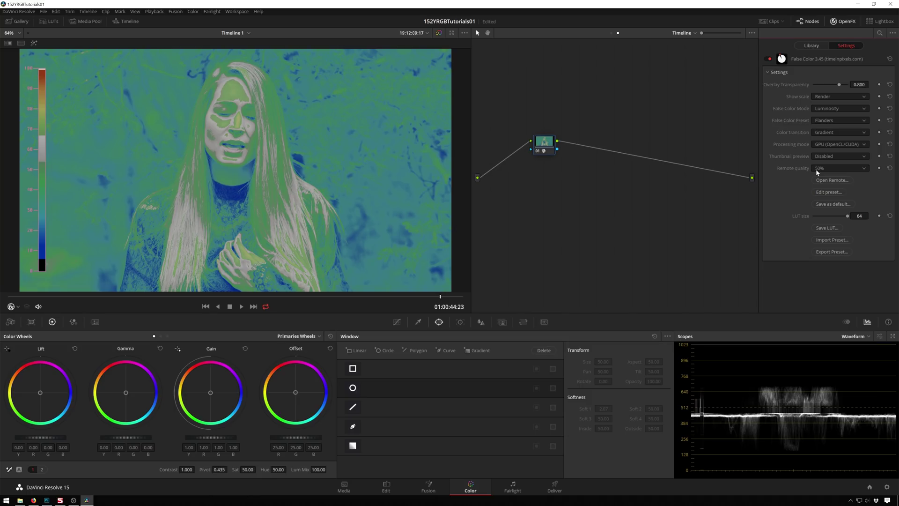
Open the plugin's Remote False Color window and play the footage to watch it in false colour.
{"action": "left_click", "coordinate": [830, 183]}
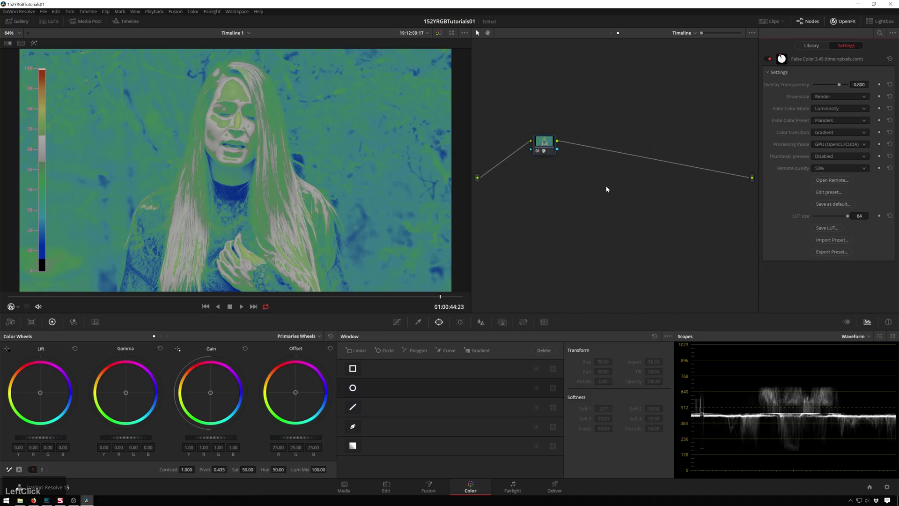
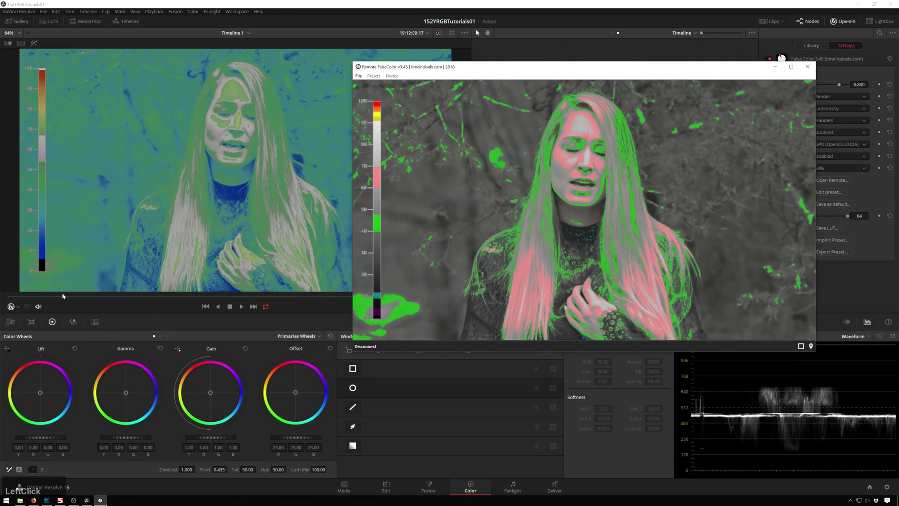
{"action": "key", "text": "space"}
{"action": "left_click", "coordinate": [334, 147]}
{"action": "key", "text": "space"}
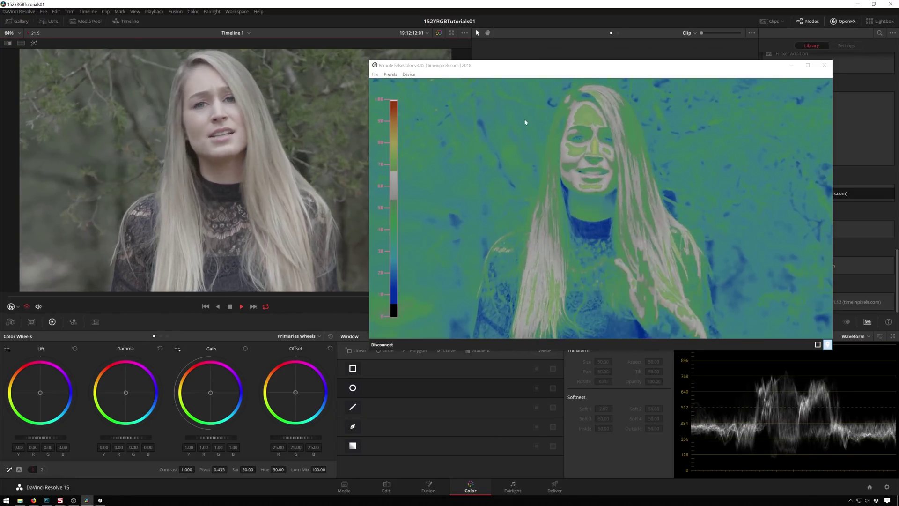
{"action": "key", "text": "space"}
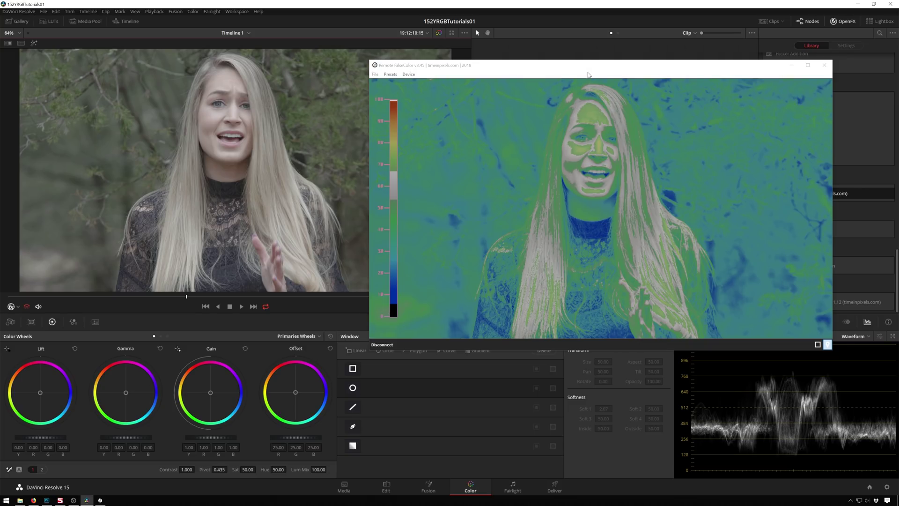
{"action": "left_click", "coordinate": [612, 64]}
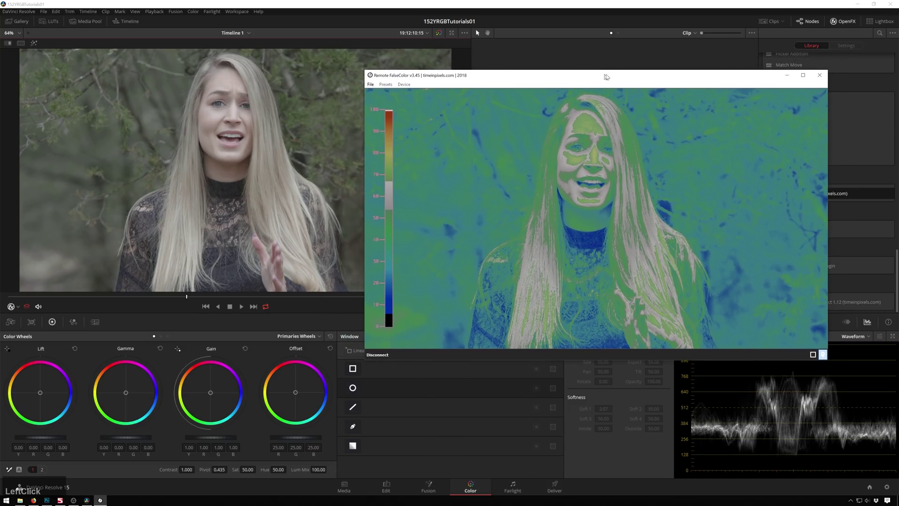
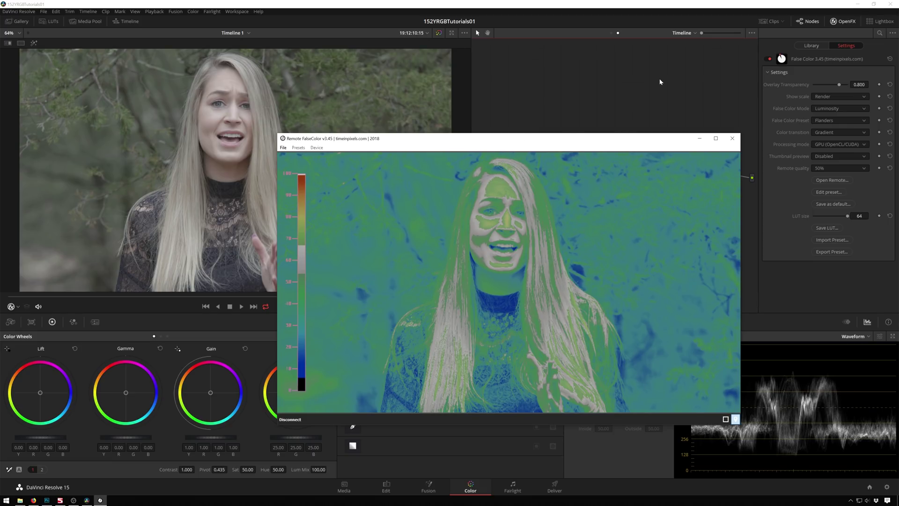
Close the remote window and open the False Color preset editor on the Flanders preset.
{"action": "left_click", "coordinate": [652, 86]}
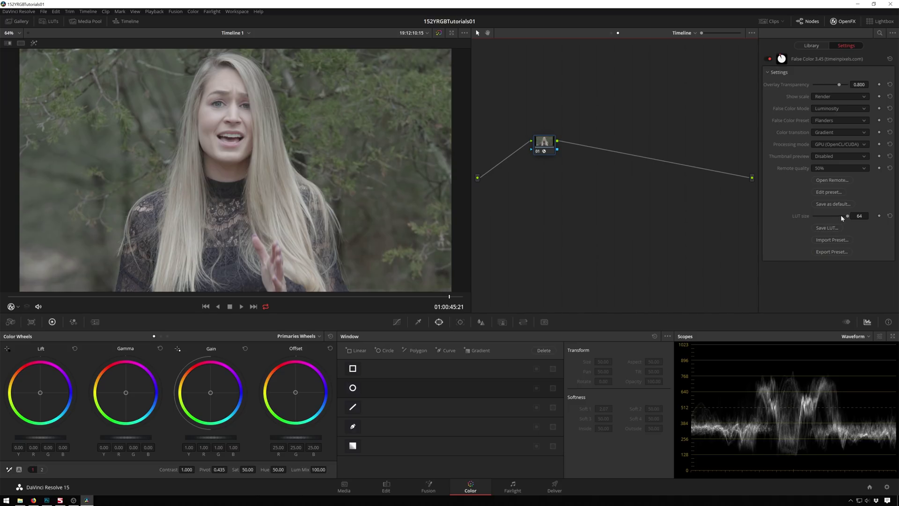
{"action": "left_click", "coordinate": [842, 191]}
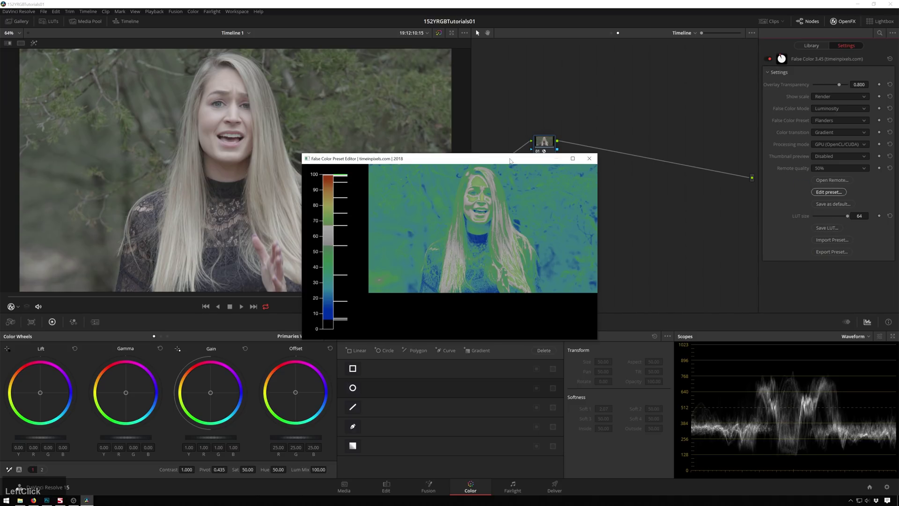
{"action": "left_click", "coordinate": [442, 181]}
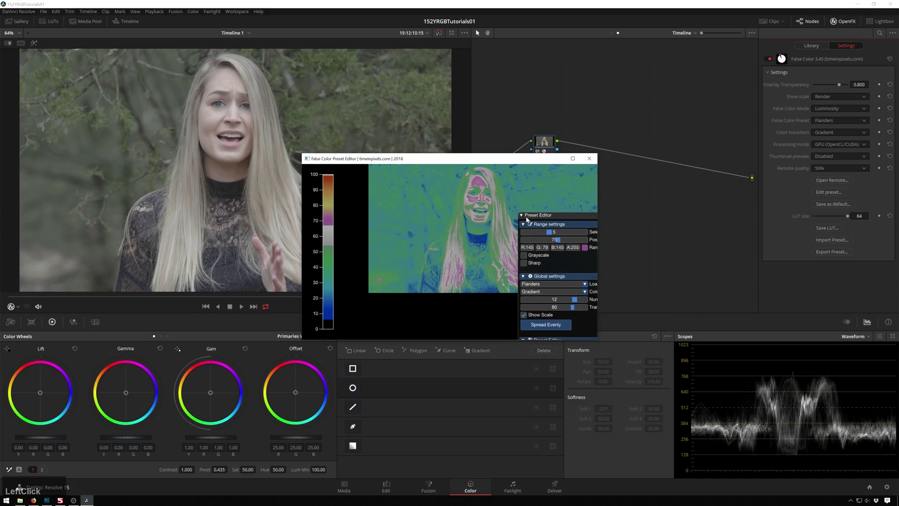
Make the 75 IRE range purple, then select the range at 56 IRE.
{"action": "left_click", "coordinate": [554, 218]}
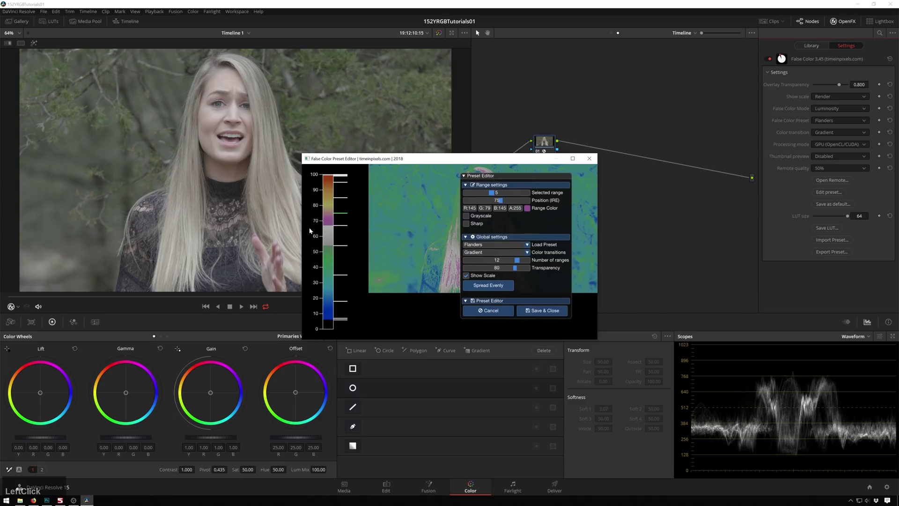
{"action": "left_click", "coordinate": [340, 228]}
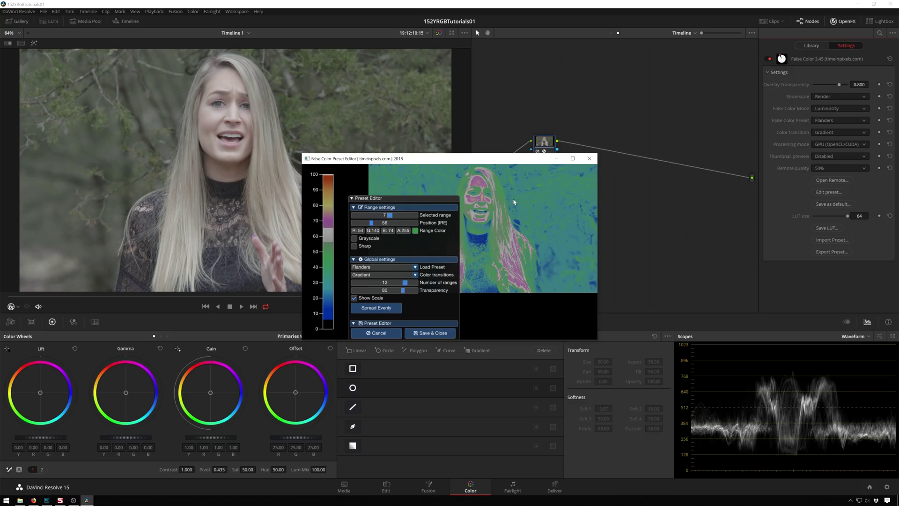
{"action": "middle_click", "coordinate": [519, 201]}
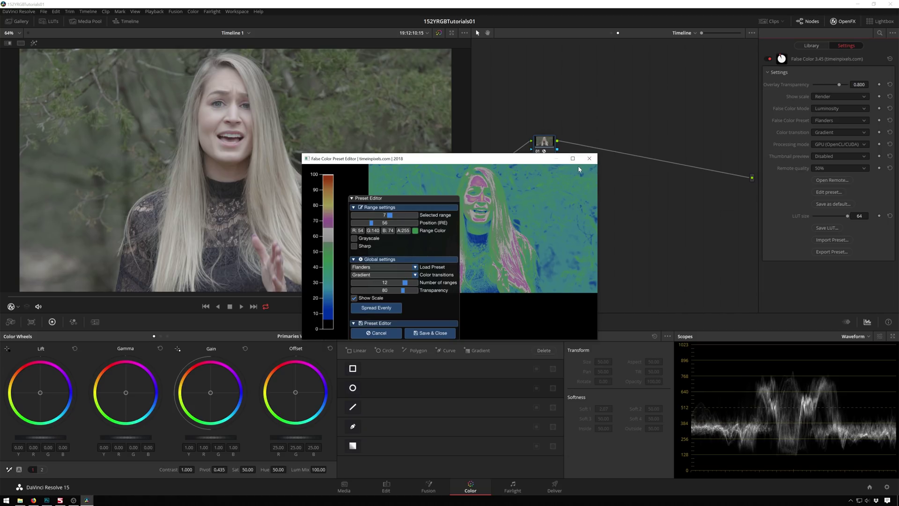
Close the preset editor and turn the False Color node back on with its settings showing.
{"action": "left_click", "coordinate": [594, 160]}
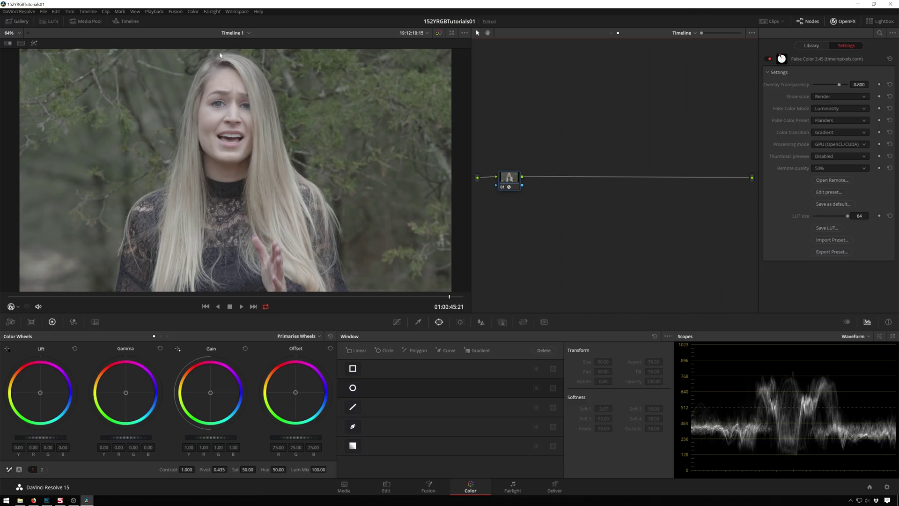
{"action": "left_click", "coordinate": [594, 91]}
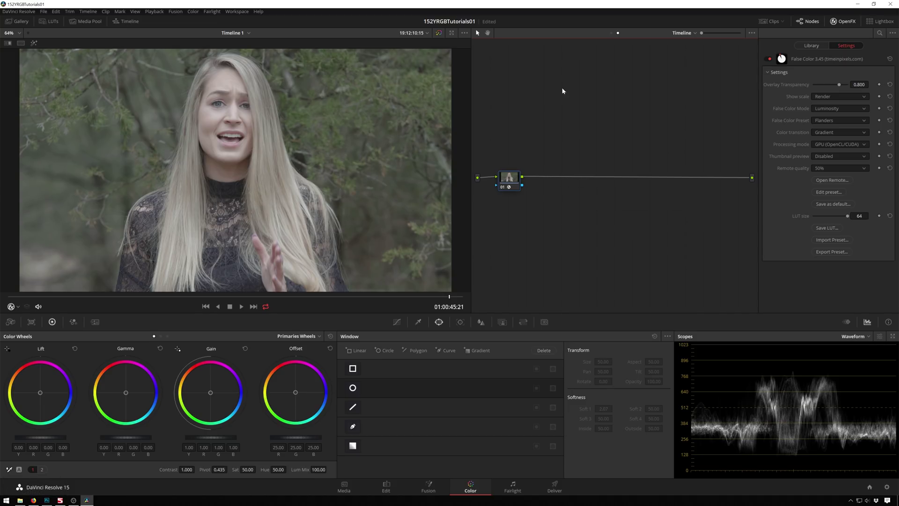
{"action": "left_click", "coordinate": [612, 36]}
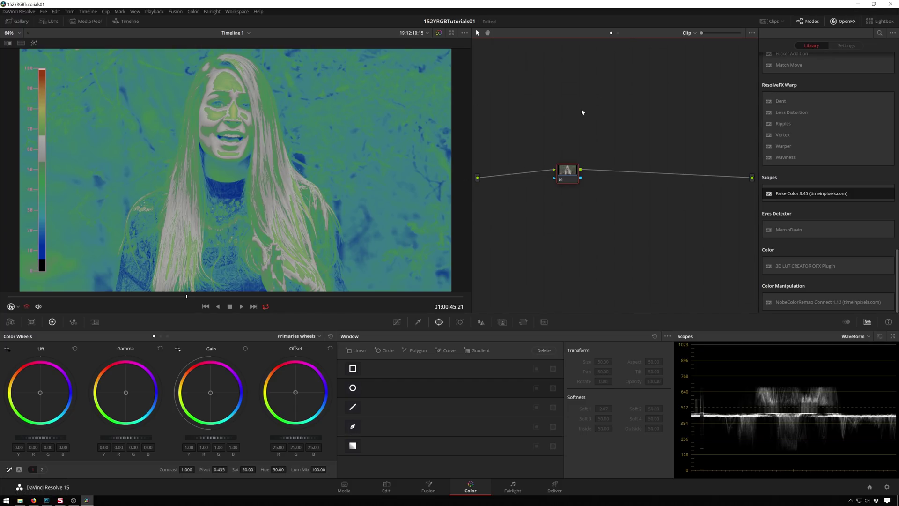
{"action": "left_click", "coordinate": [621, 33]}
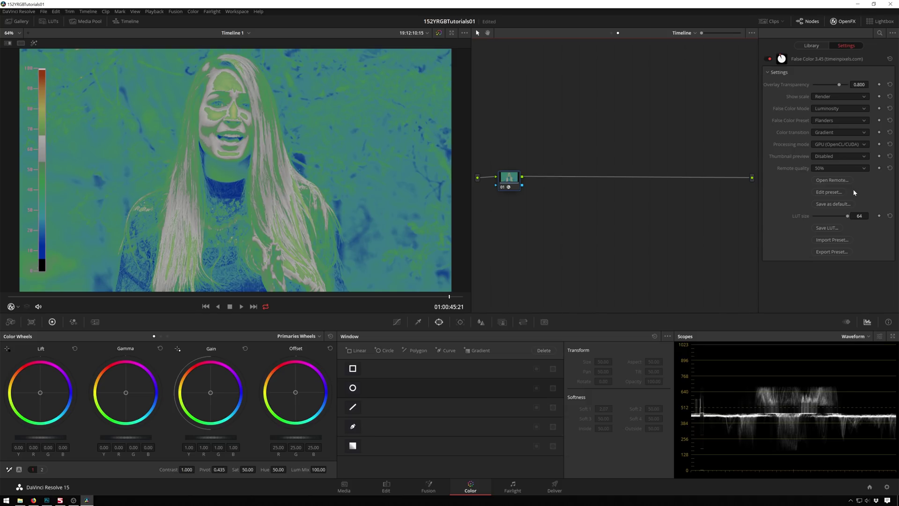
View the remote False Color window, move to the outdoor clip, then close the remote.
{"action": "left_click", "coordinate": [850, 186]}
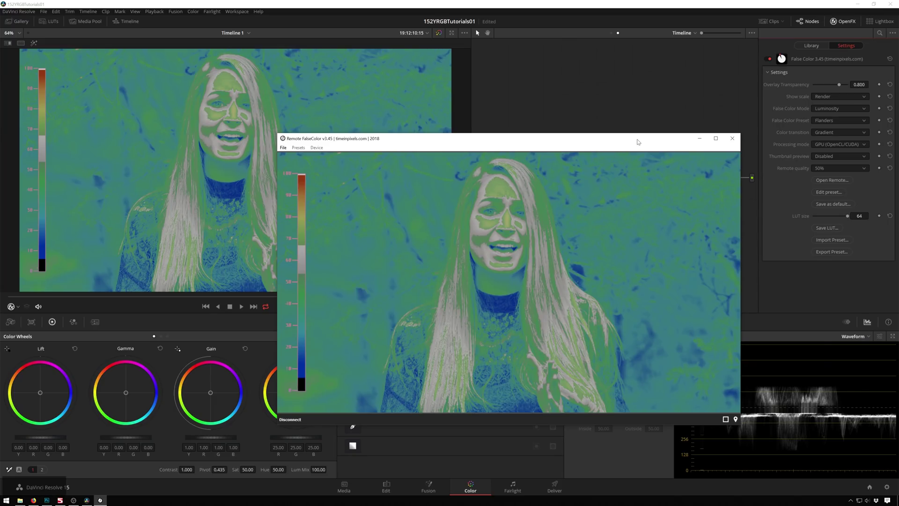
{"action": "left_click", "coordinate": [86, 301]}
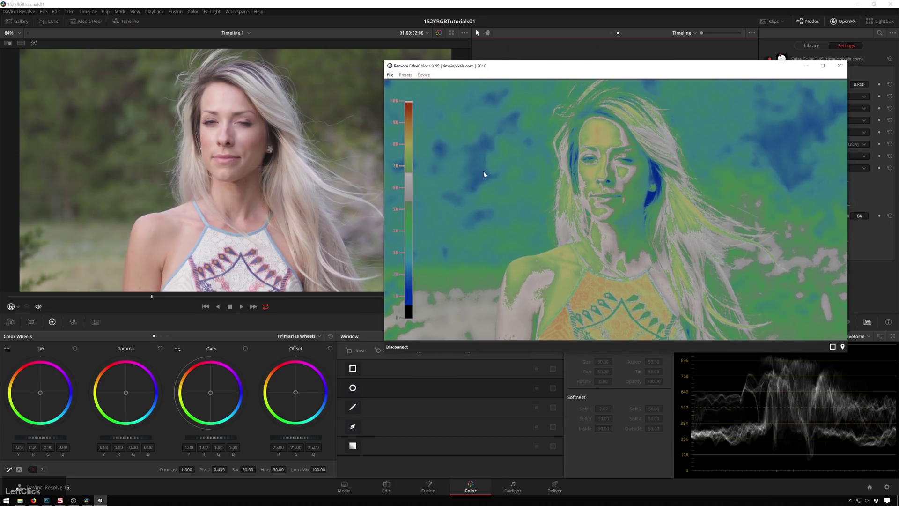
{"action": "left_click", "coordinate": [631, 86]}
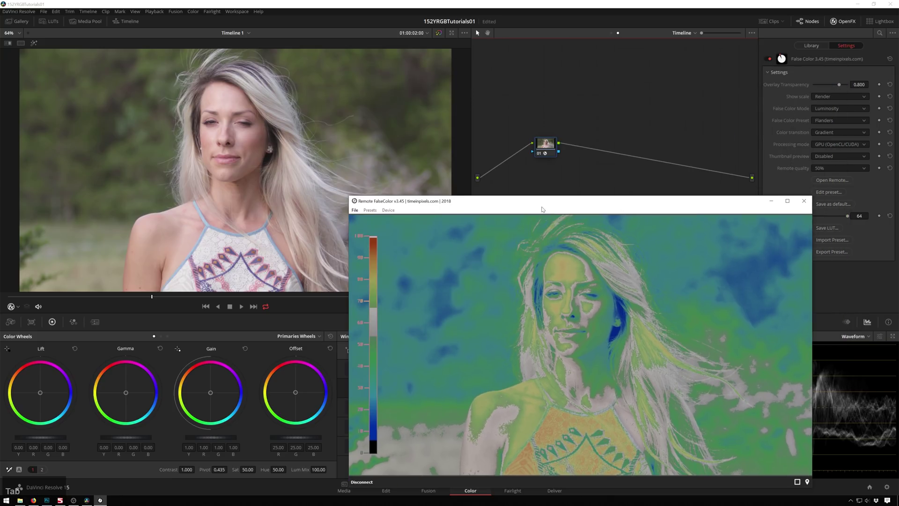
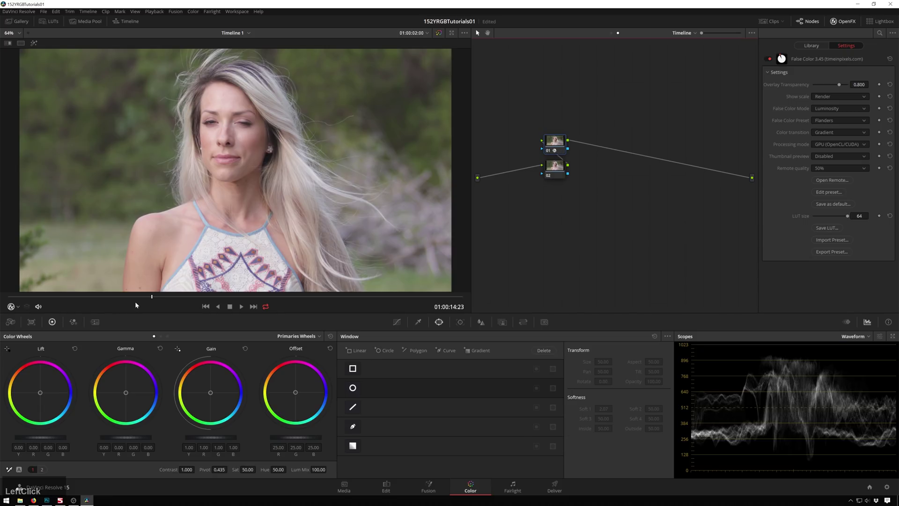
Enable the False Color node, then in the clip's node graph lower Gain to about 0.92.
{"action": "left_click", "coordinate": [557, 173]}
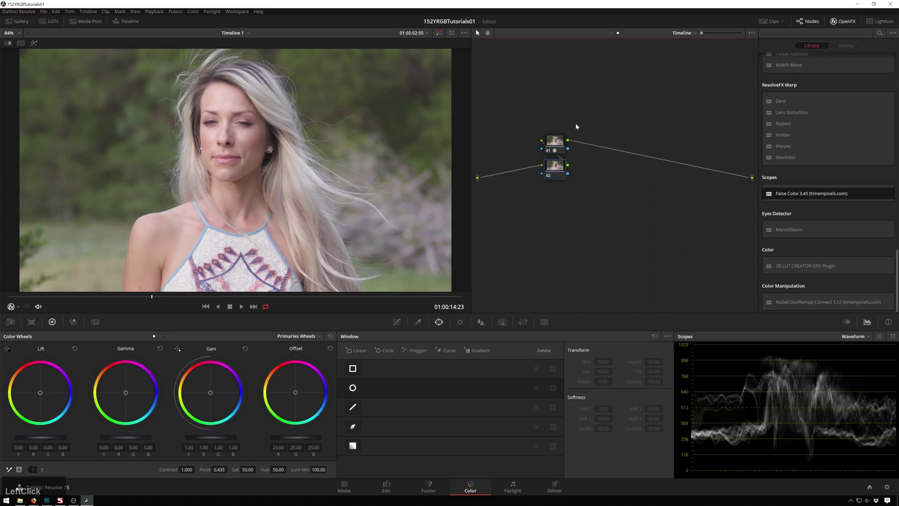
{"action": "key", "text": "Delete"}
{"action": "left_click", "coordinate": [613, 34]}
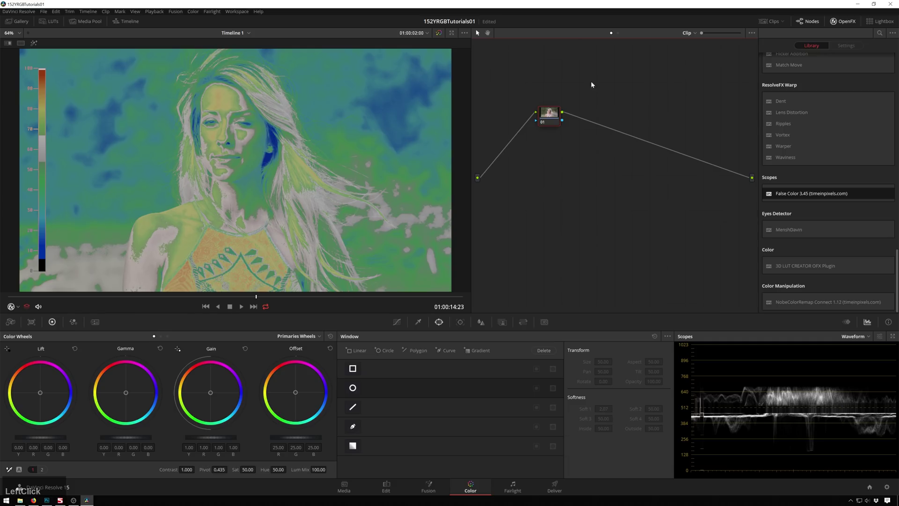
{"action": "scroll", "scroll_direction": "down", "scroll_amount": 3}
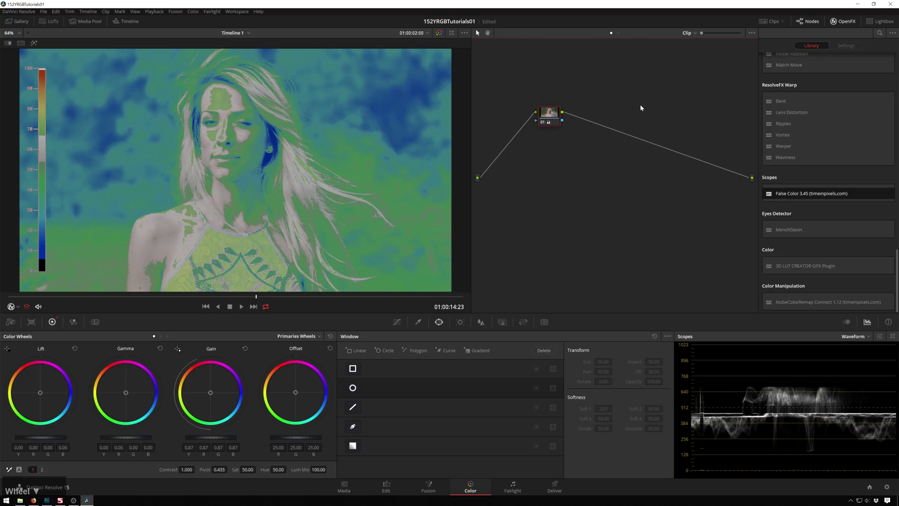
{"action": "scroll", "scroll_direction": "up", "scroll_amount": 3}
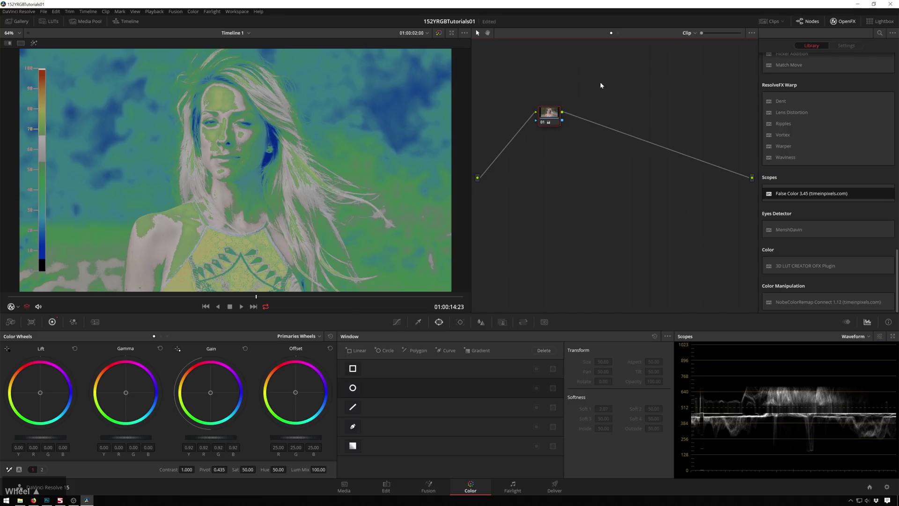
Compare the False Color node on and off with Ctrl+D, then return the node editor to Clip.
{"action": "left_click", "coordinate": [616, 33]}
{"action": "key", "text": "ctrl+d"}
{"action": "left_click", "coordinate": [615, 36]}
{"action": "key", "text": "ctrl+d"}
{"action": "key", "text": "ctrl+d"}
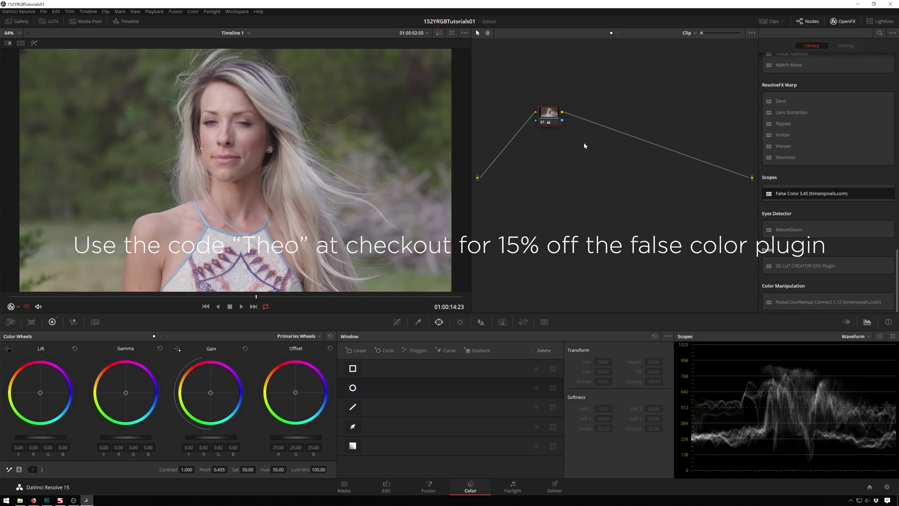
{"action": "left_click", "coordinate": [563, 175]}
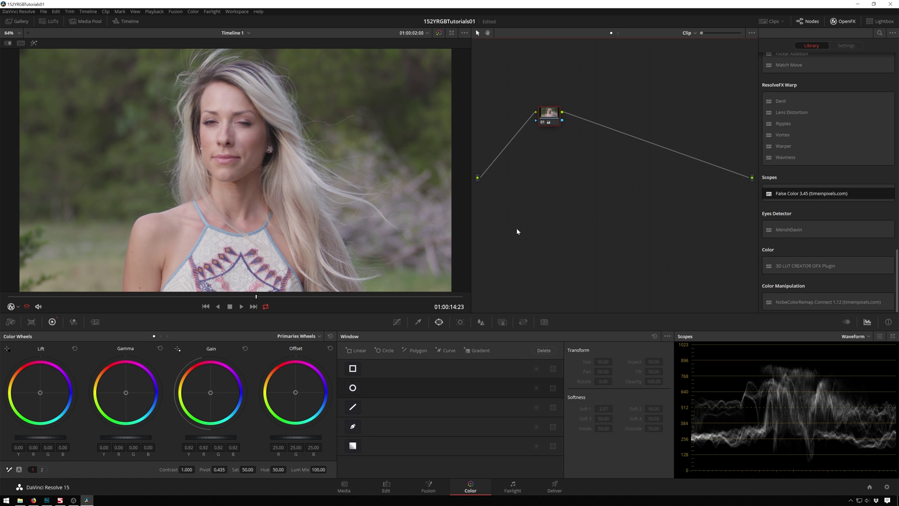